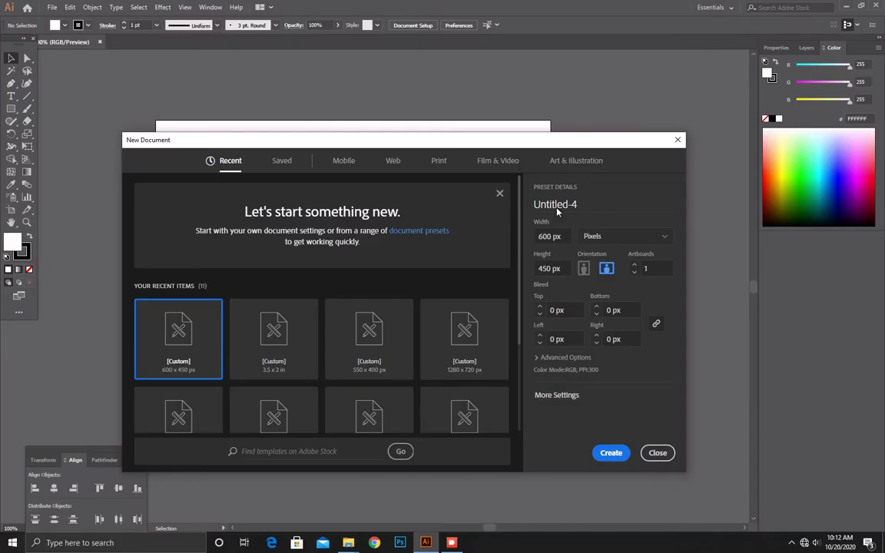
# Name the document 'Furniture Company Logo' at 600 × 450 px and expand More Settings.
pyautogui.click(493, 199)
pyautogui.press('BackSpace')
pyautogui.write('fur')
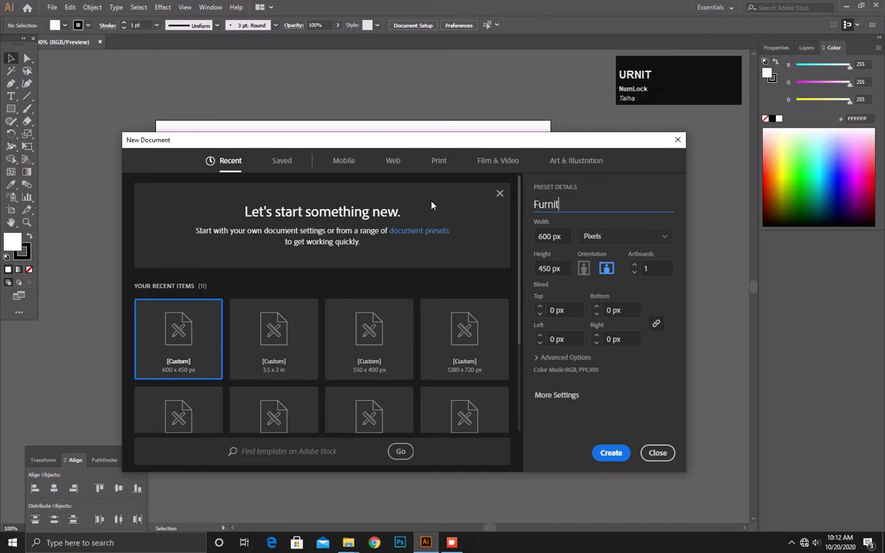
pyautogui.press('space')
pyautogui.write('com')
pyautogui.press('space')
pyautogui.write('ogo')
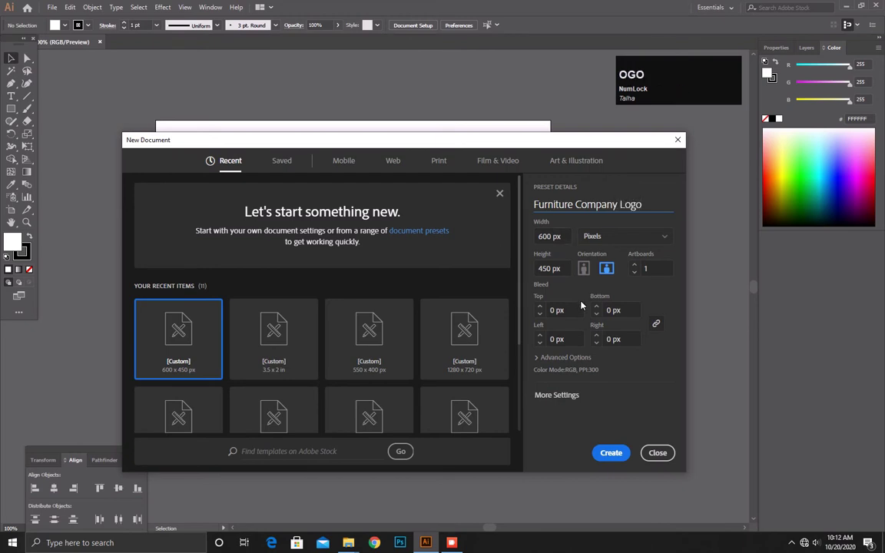
pyautogui.click(559, 387)
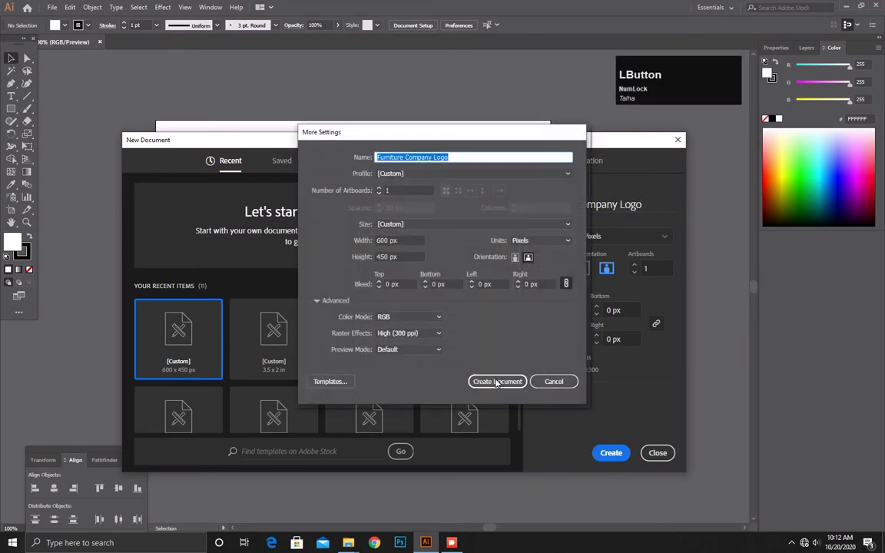
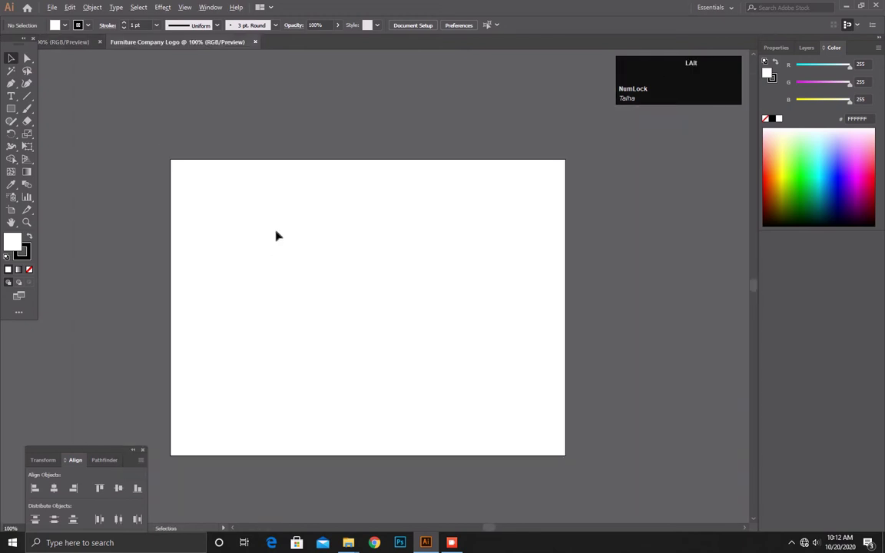
# Draw the first tall armrest rectangle and Alt-drag a duplicate armrest to the right.
pyautogui.press('space')
pyautogui.click(7, 105)
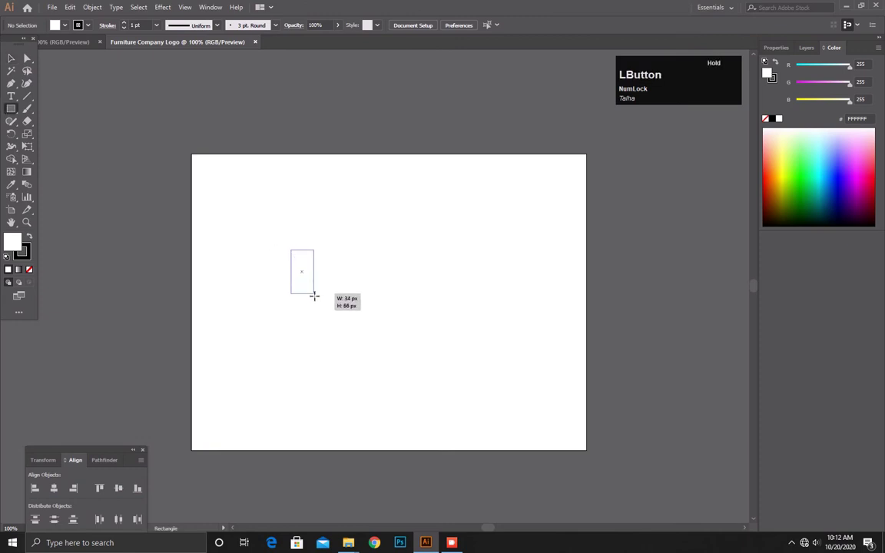
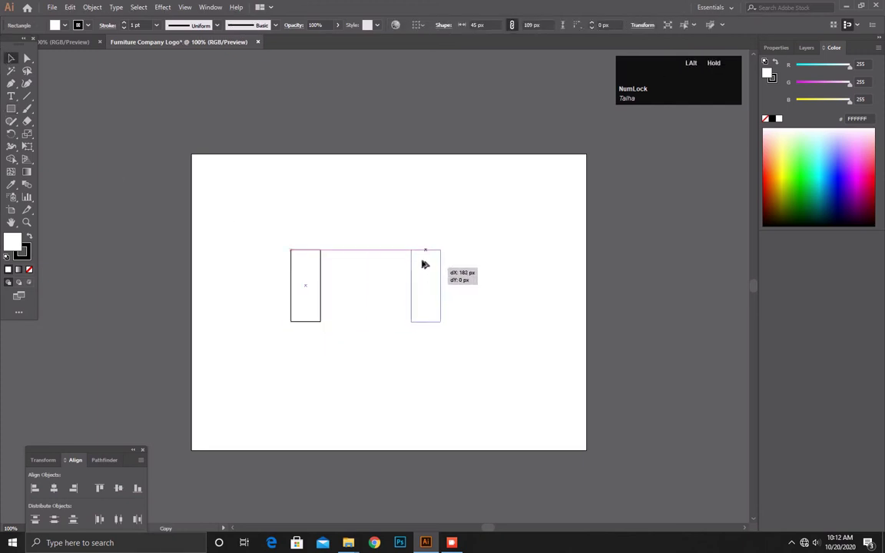
pyautogui.click(345, 189)
pyautogui.click(337, 236)
pyautogui.click(319, 267)
# Draw the taller backrest rectangle between the armrests and deselect the shapes.
pyautogui.click(441, 201)
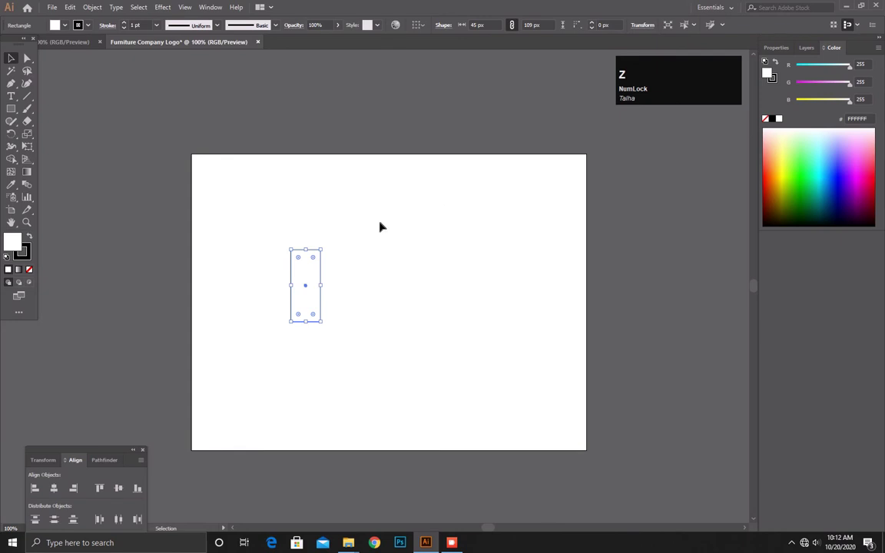
pyautogui.press('alt+Num_Lock')
pyautogui.click(314, 278)
pyautogui.click(416, 267)
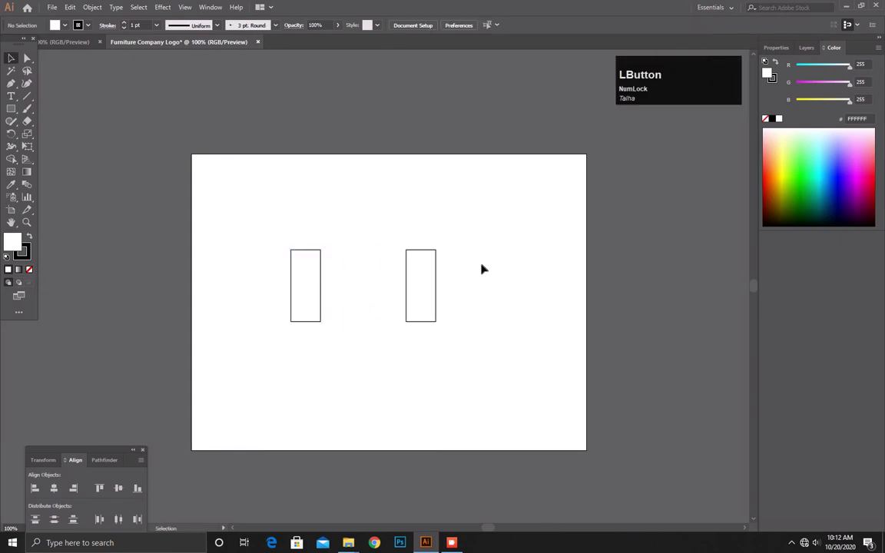
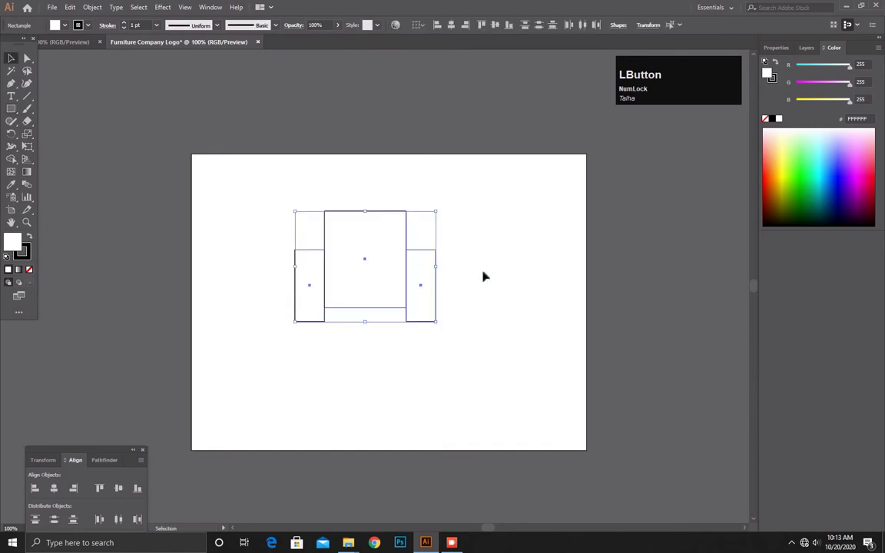
pyautogui.press('ctrl+KP_2')
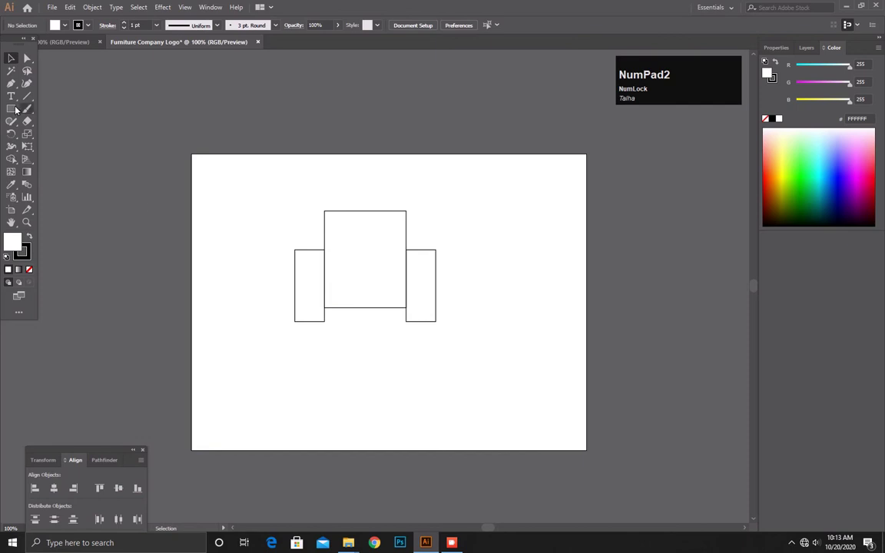
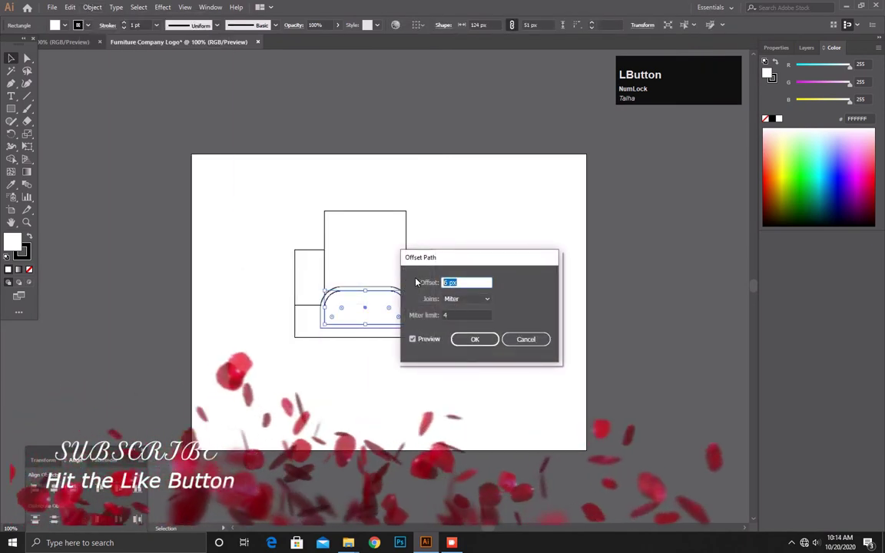
# Confirm the Offset Path inner outline for the rounded seat cushion.
pyautogui.scroll(-3)
pyautogui.click(475, 338)
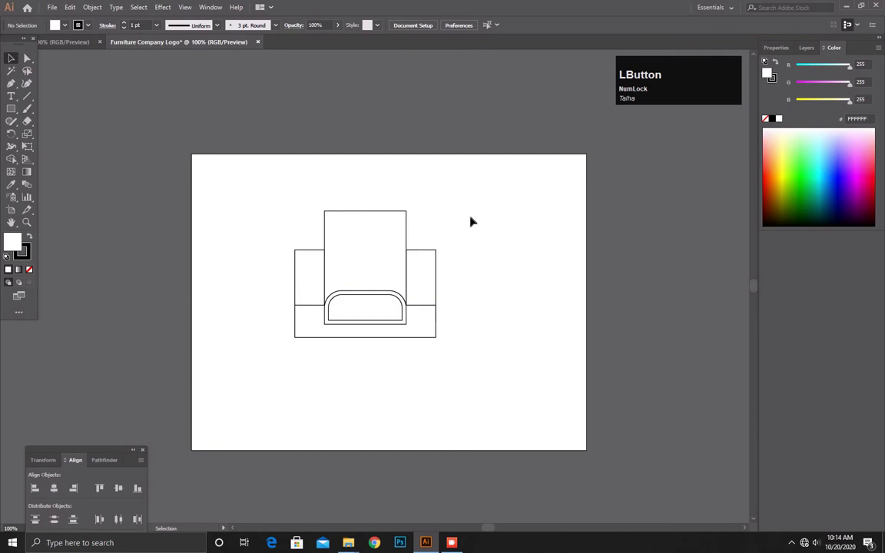
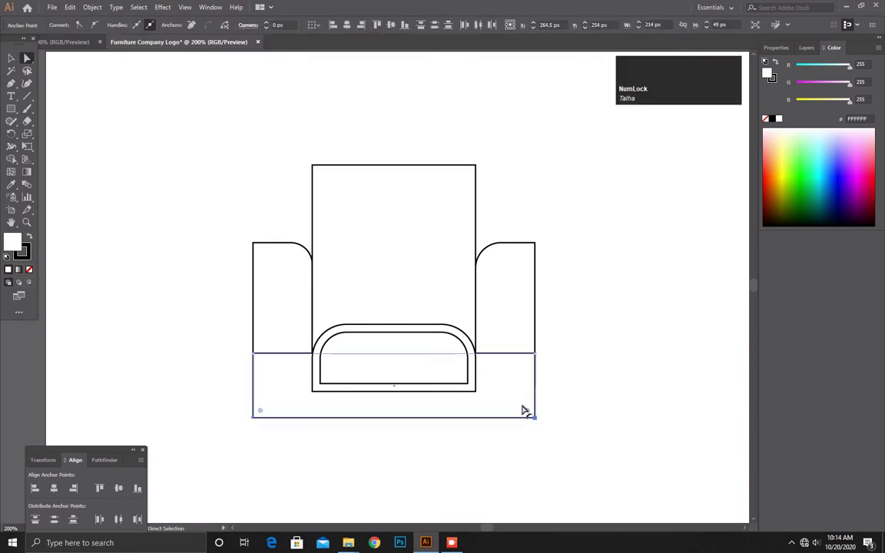
# Round the bottom corners of the base bar with the live corner widget.
pyautogui.click(526, 407)
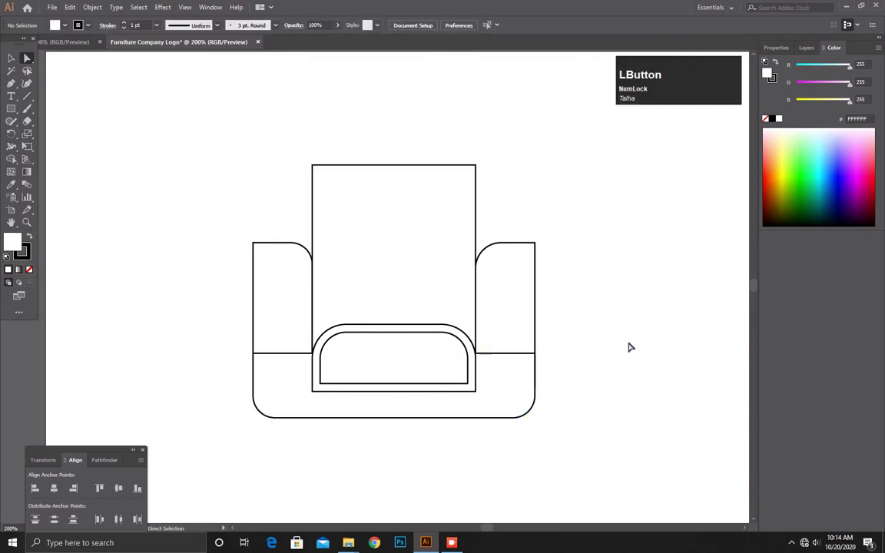
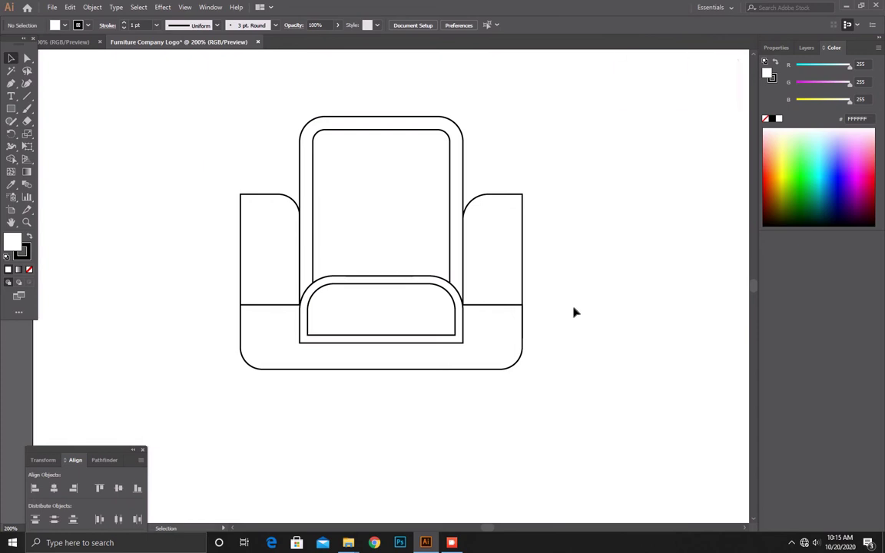
pyautogui.click(398, 392)
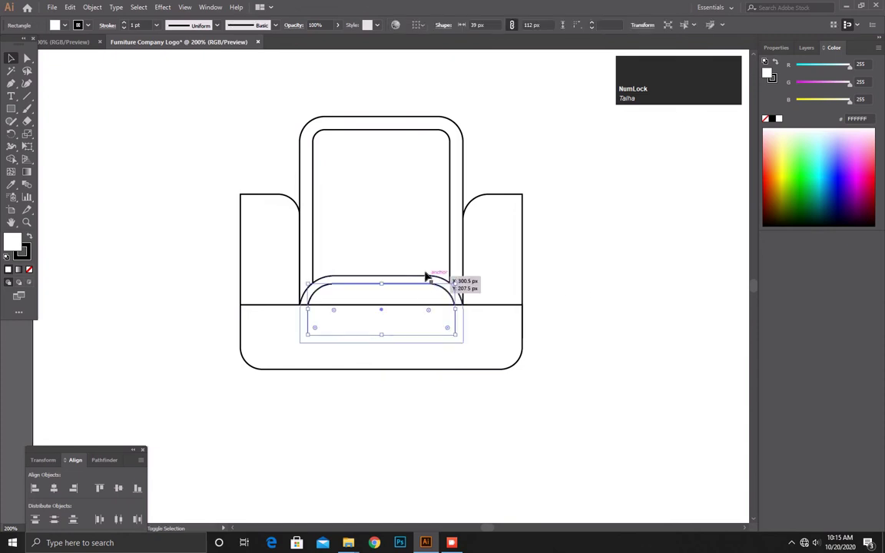
pyautogui.click(431, 269)
pyautogui.rightClick(431, 269)
pyautogui.rightClick(429, 272)
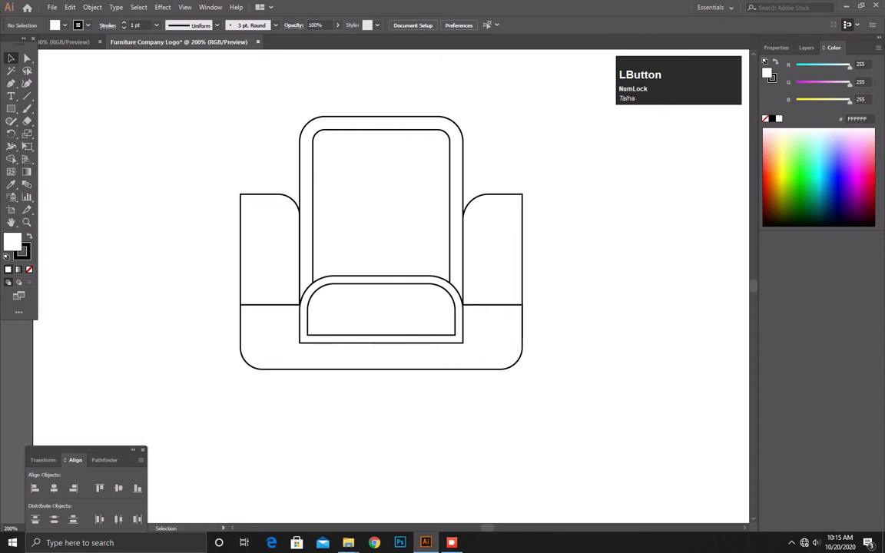
pyautogui.press('p')
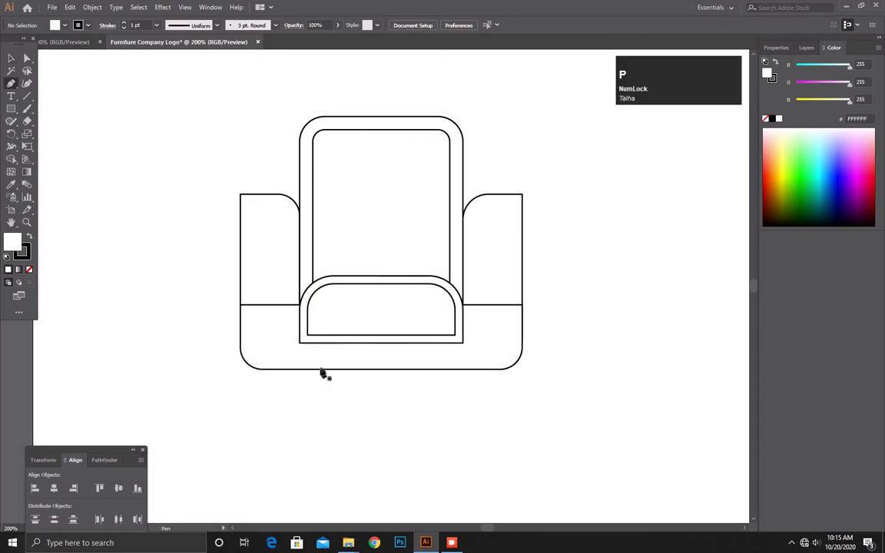
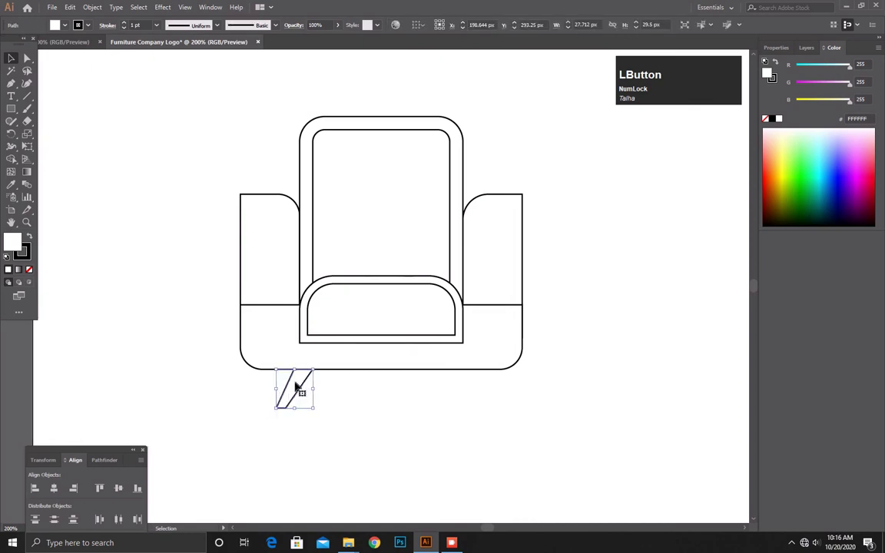
# Alt-drag a copy of the leg to the right and reflect it to face outward.
pyautogui.click(295, 378)
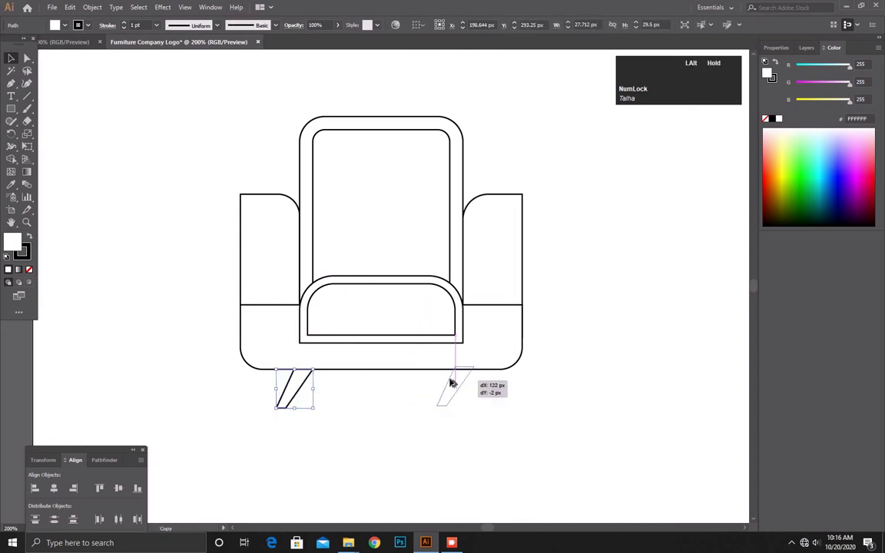
pyautogui.click(488, 382)
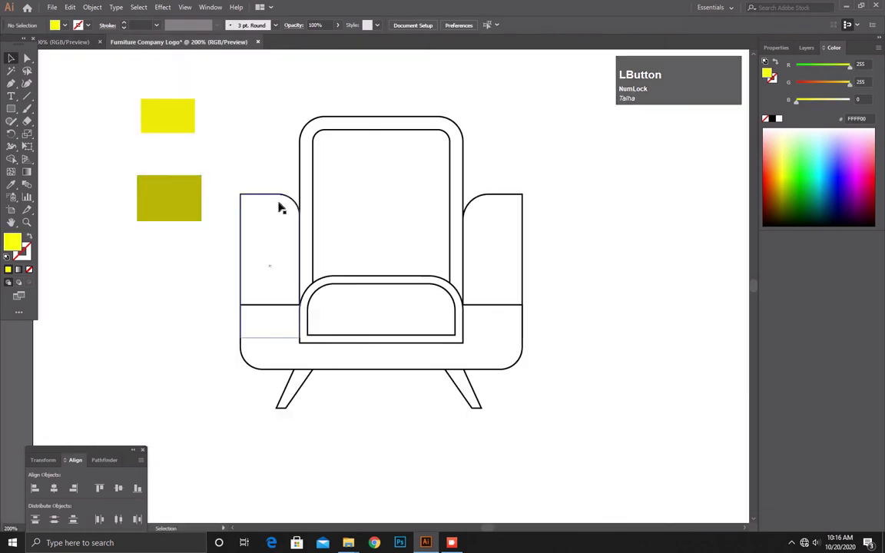
# Select both armrests to fill them bright yellow.
pyautogui.click(342, 127)
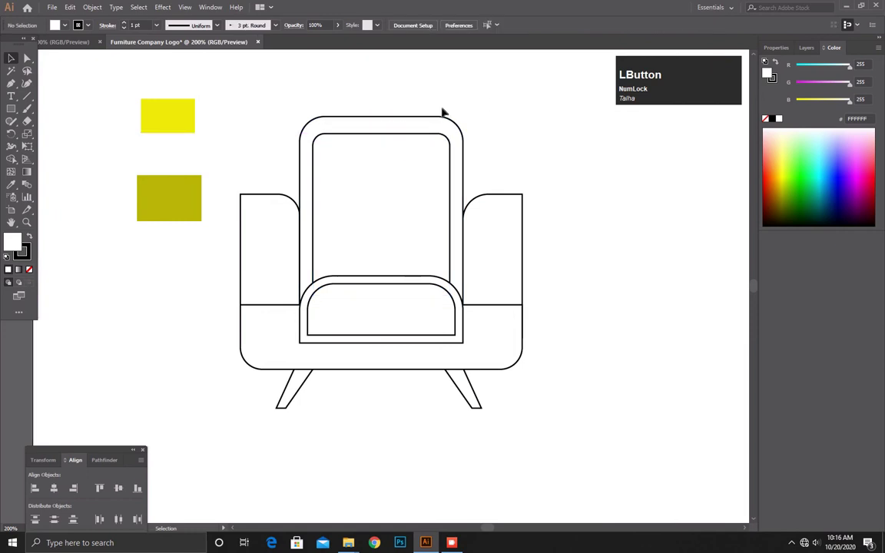
pyautogui.press('ctrl+Num_Lock')
pyautogui.click(498, 111)
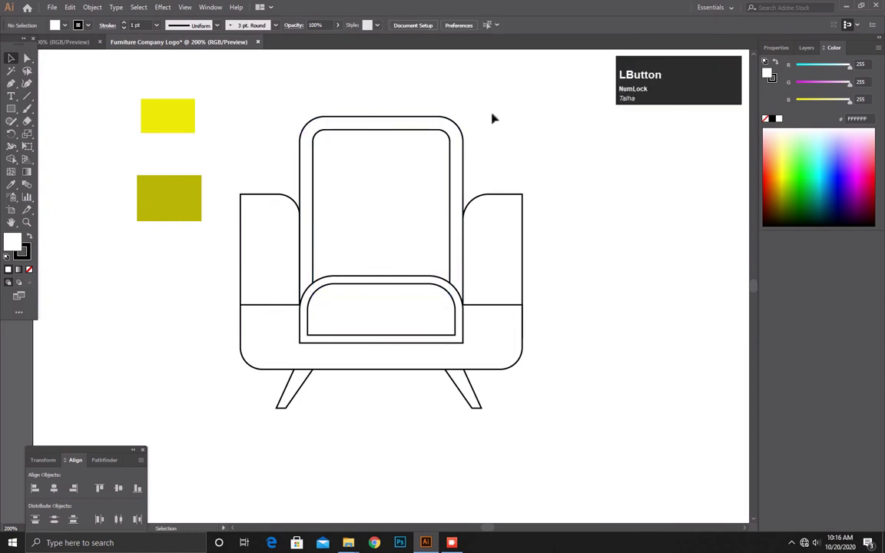
pyautogui.click(266, 228)
pyautogui.click(478, 227)
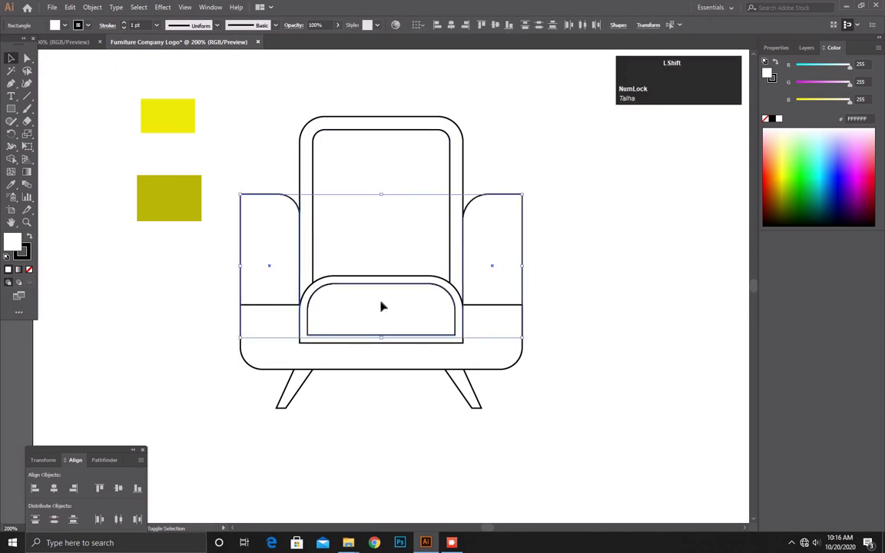
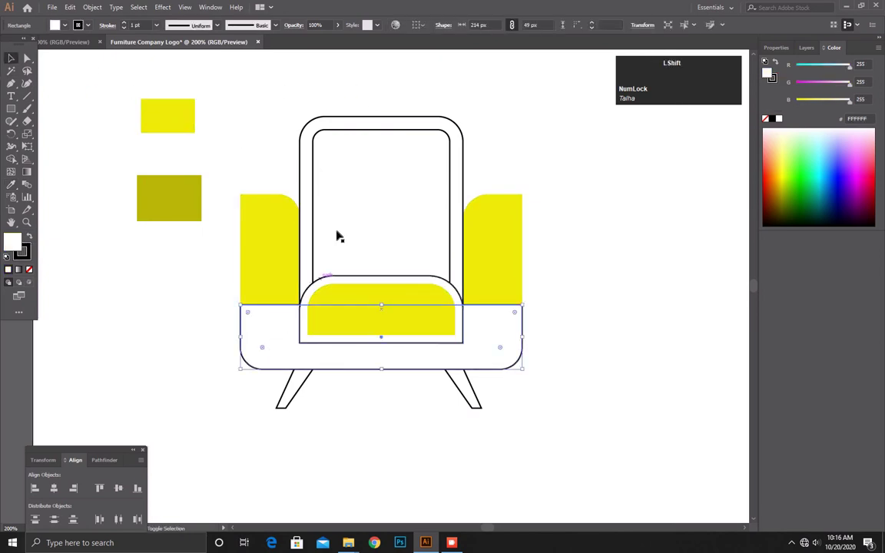
# Select the base and backrest, then eyedropper the seat's light yellow onto the back panel.
pyautogui.click(349, 272)
pyautogui.click(313, 111)
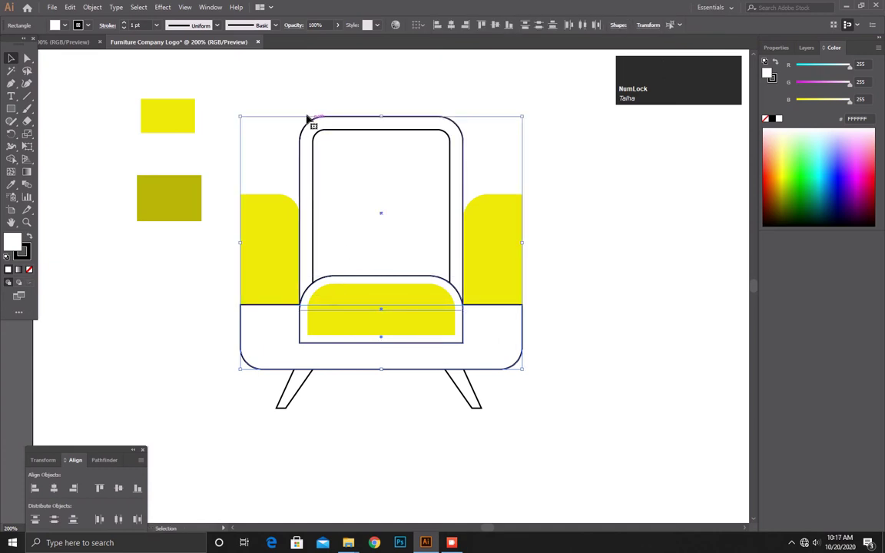
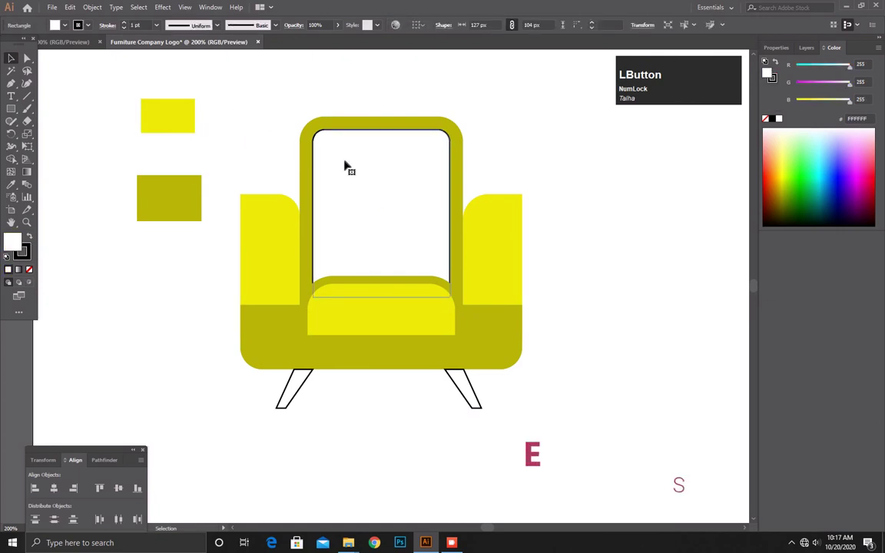
pyautogui.press('i')
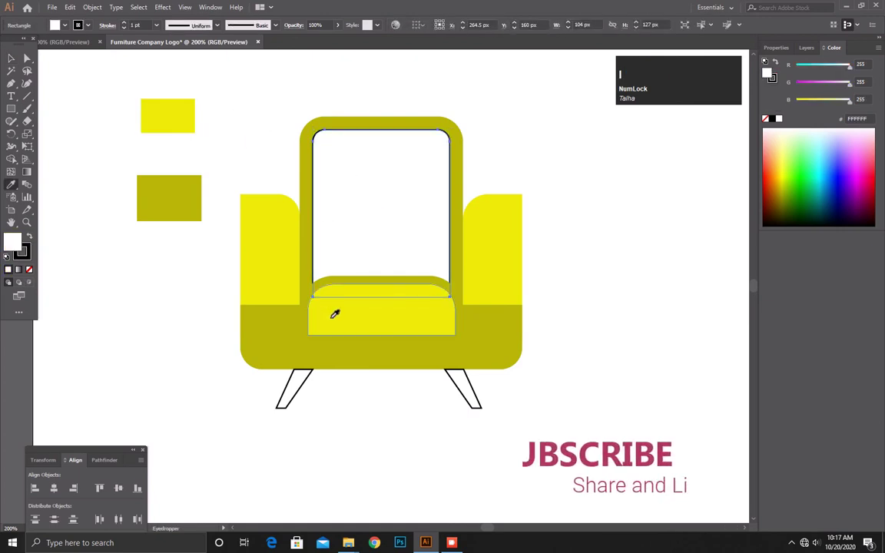
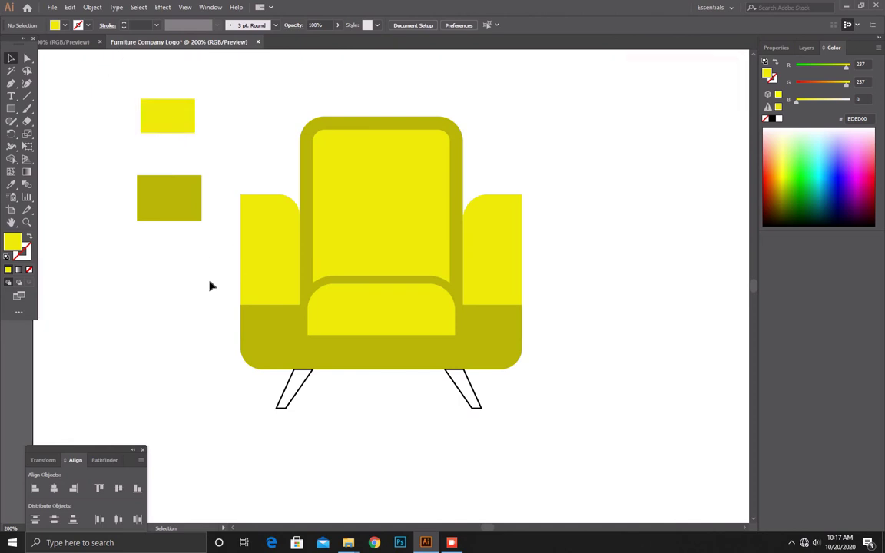
# Select the two outlined legs and sample the yellow fill from the right armrest.
pyautogui.click(483, 429)
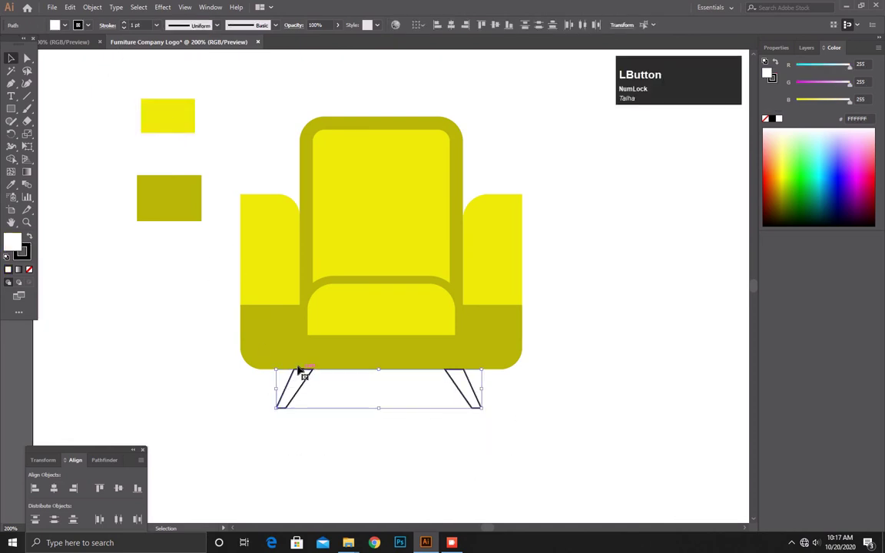
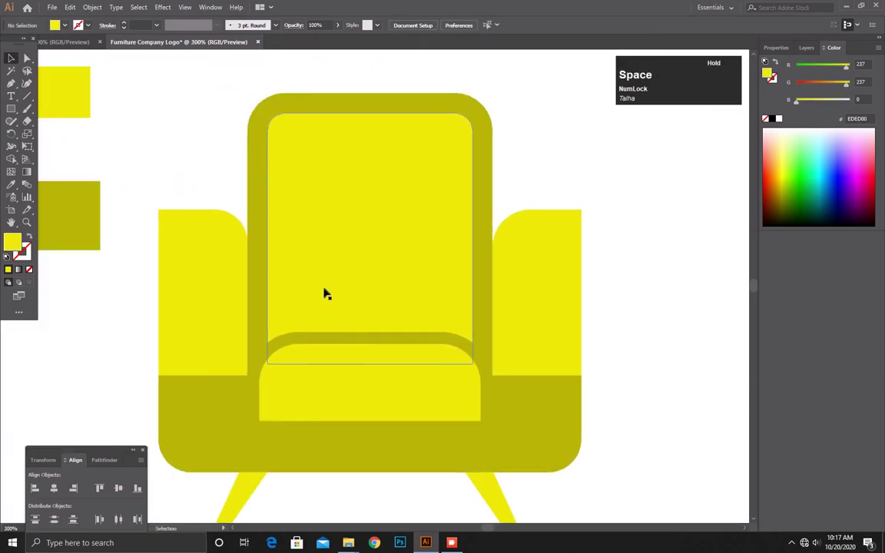
pyautogui.click(515, 284)
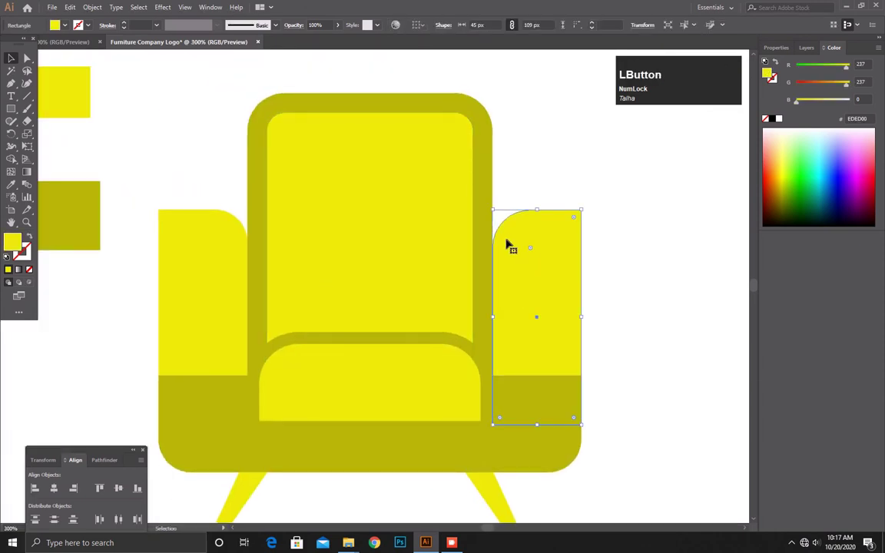
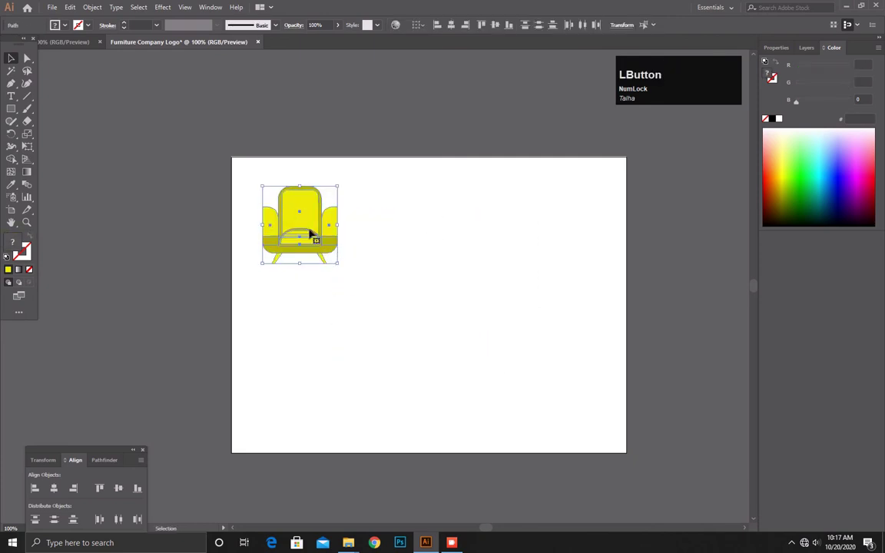
# Zoom in on the armchair, select the seat cushion and remove its old rim shape.
pyautogui.scroll(3)
pyautogui.press('space')
pyautogui.click(621, 392)
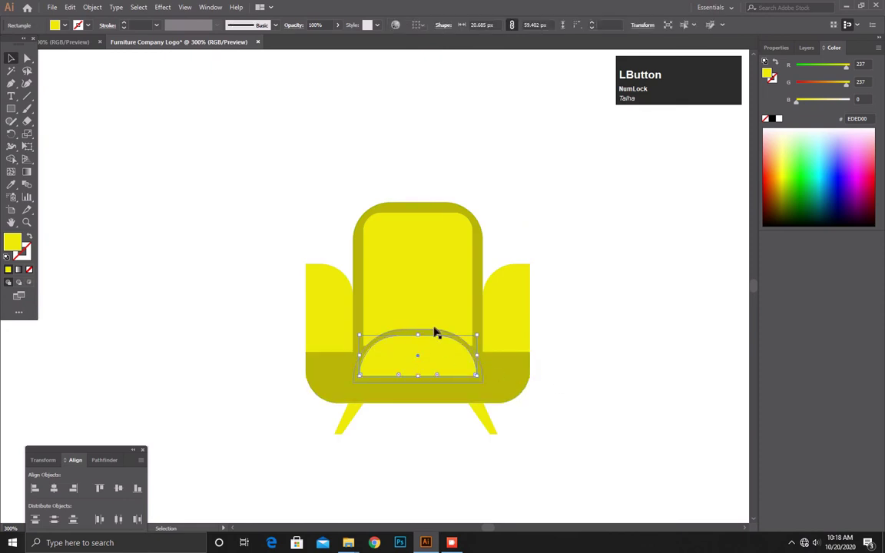
pyautogui.press('Delete')
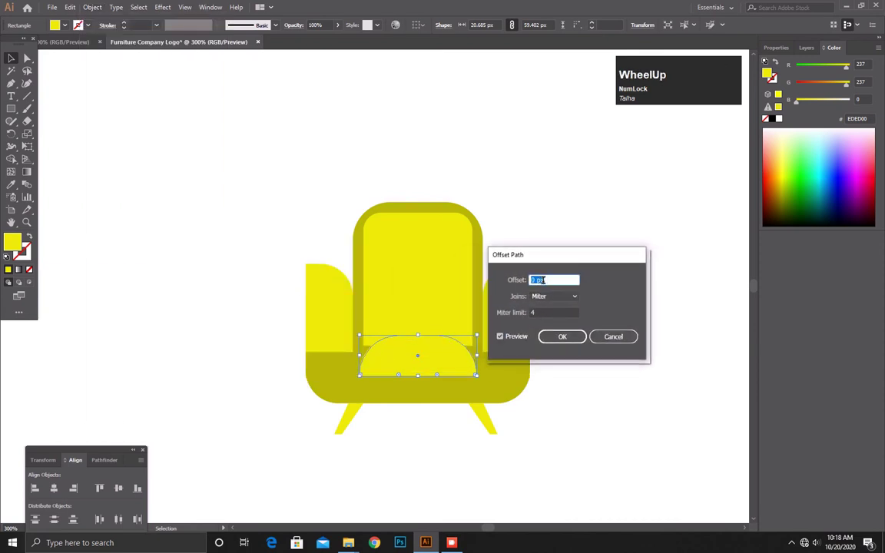
pyautogui.scroll(-3)
pyautogui.scroll(3)
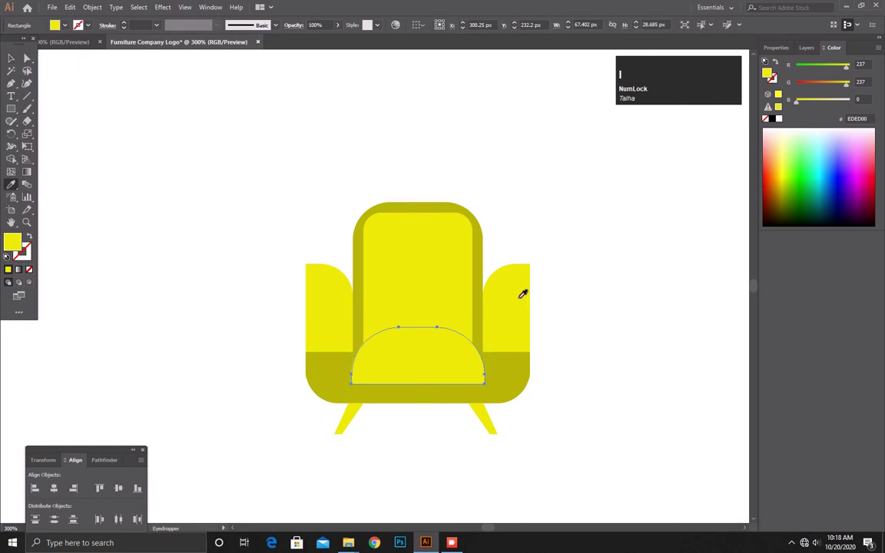
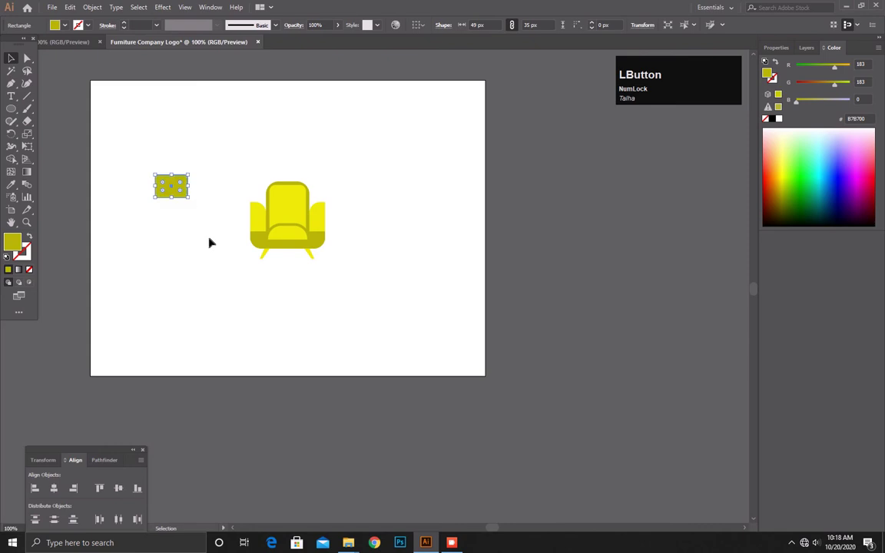
# Delete the old backrest frame and preview an outward Offset Path of about 6 px on the back panel.
pyautogui.scroll(3)
pyautogui.click(466, 150)
pyautogui.press('Delete')
pyautogui.click(318, 151)
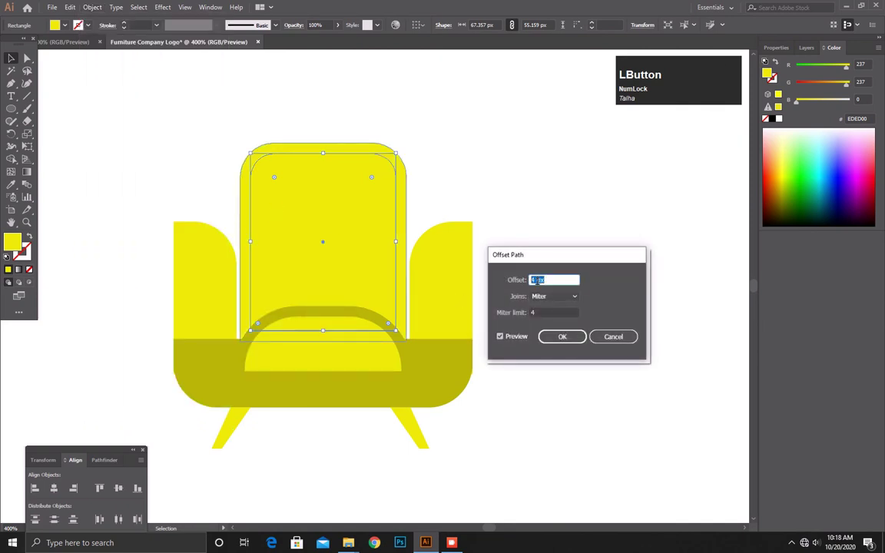
pyautogui.scroll(-3)
pyautogui.scroll(3)
pyautogui.scroll(-3)
pyautogui.scroll(3)
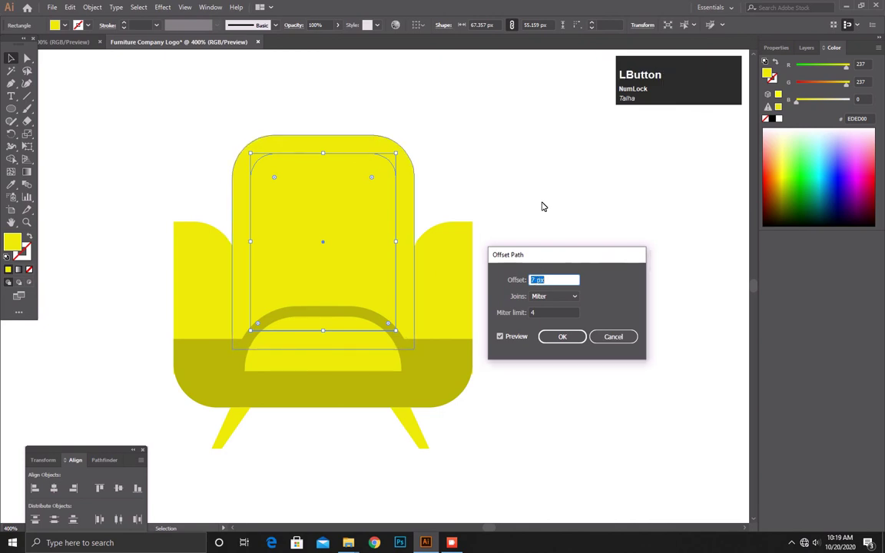
pyautogui.scroll(-3)
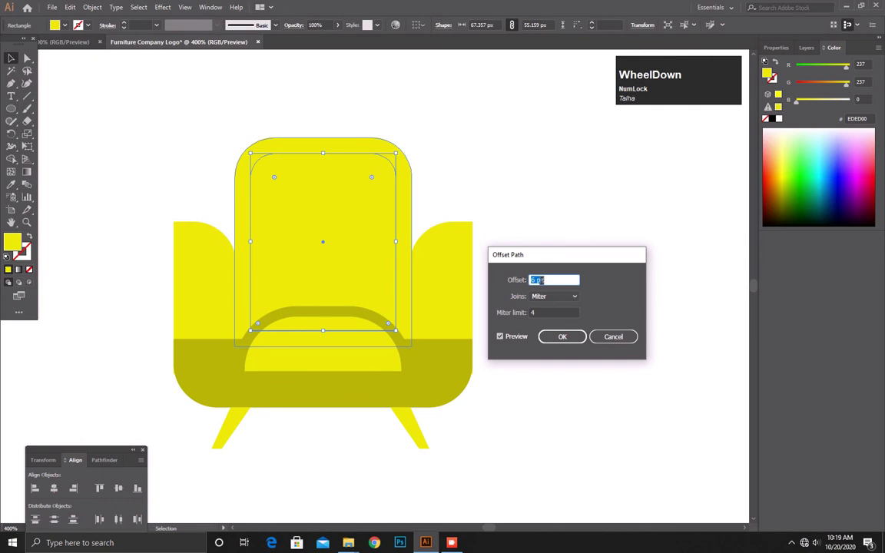
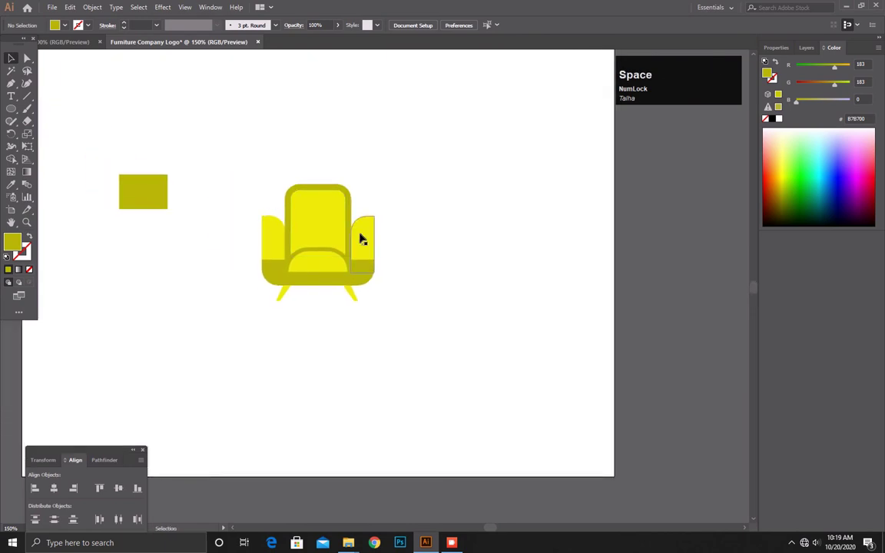
# Drag the whole armchair toward the left to make room for the circle.
pyautogui.click(440, 182)
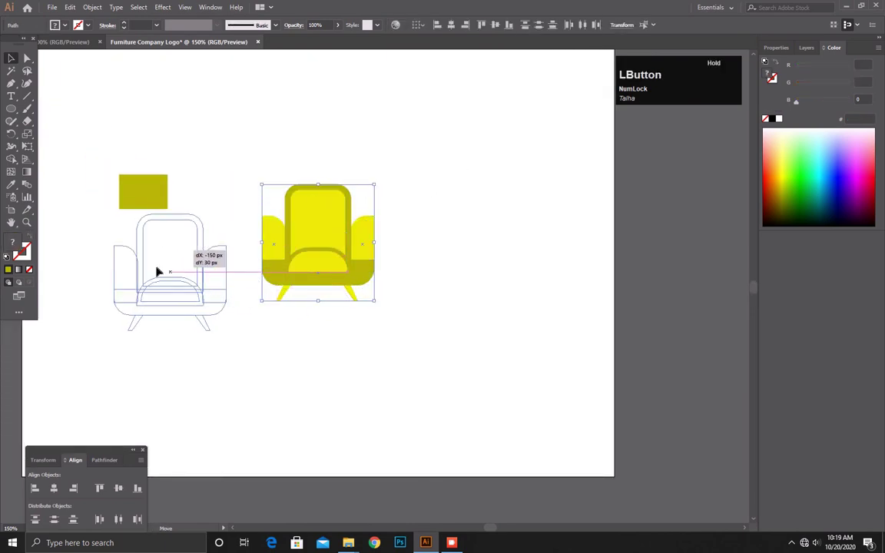
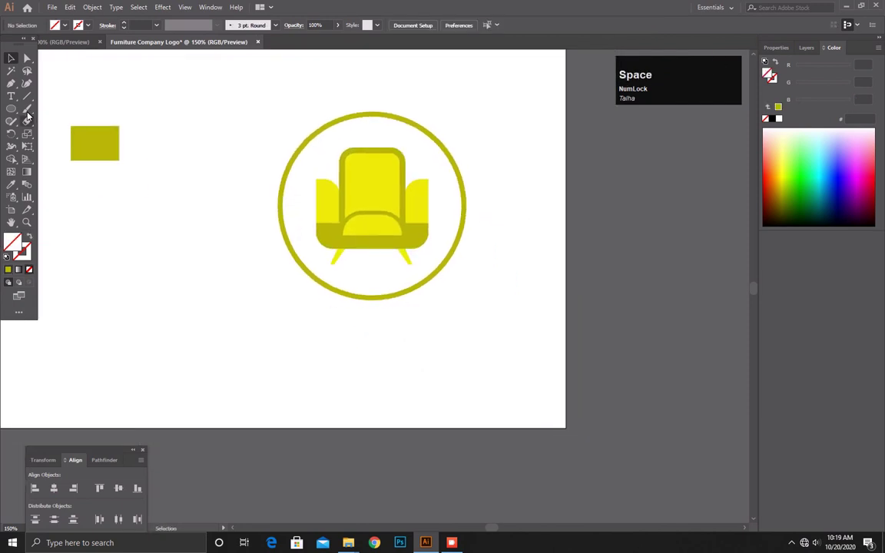
# Paste the 'COMPANY LOGO' title and 'Your Slogan Here' line in olive beneath the circled armchair.
pyautogui.click(55, 39)
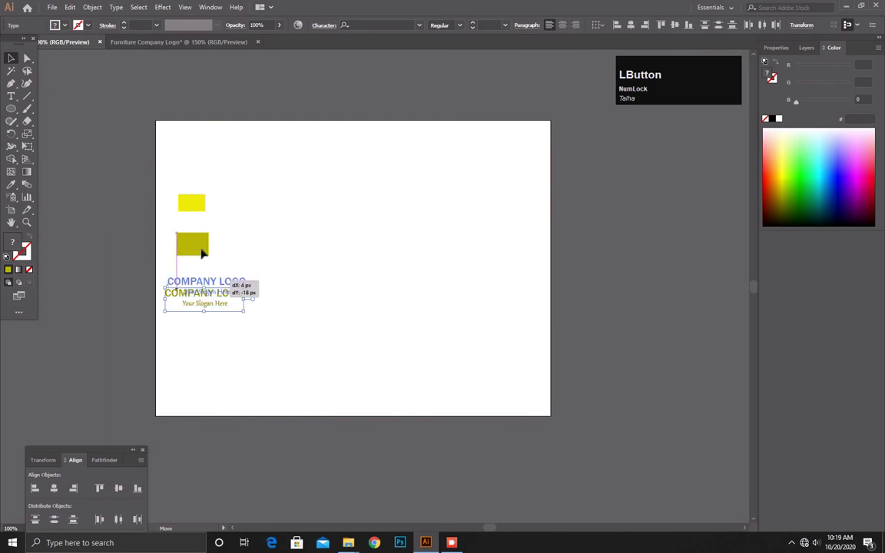
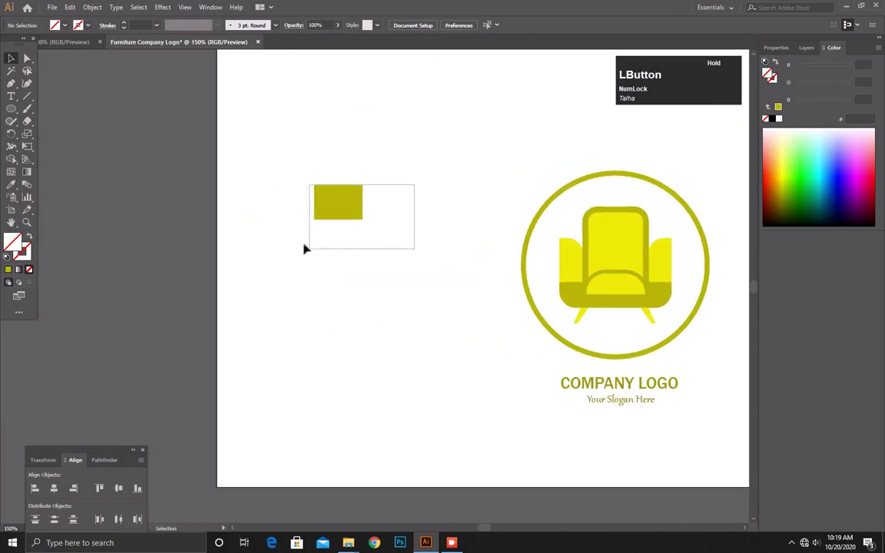
pyautogui.press('Delete')
pyautogui.click(336, 257)
pyautogui.scroll(-3)
pyautogui.click(374, 279)
pyautogui.scroll(3)
pyautogui.click(395, 268)
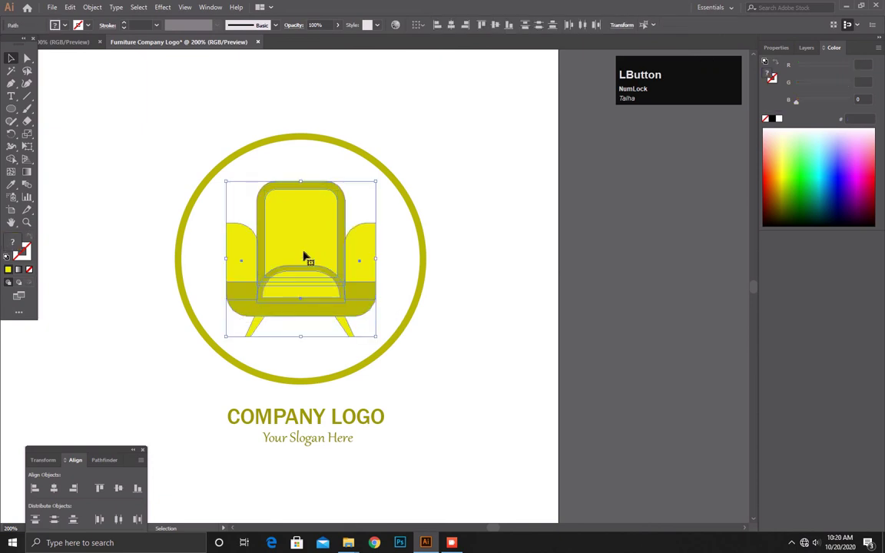
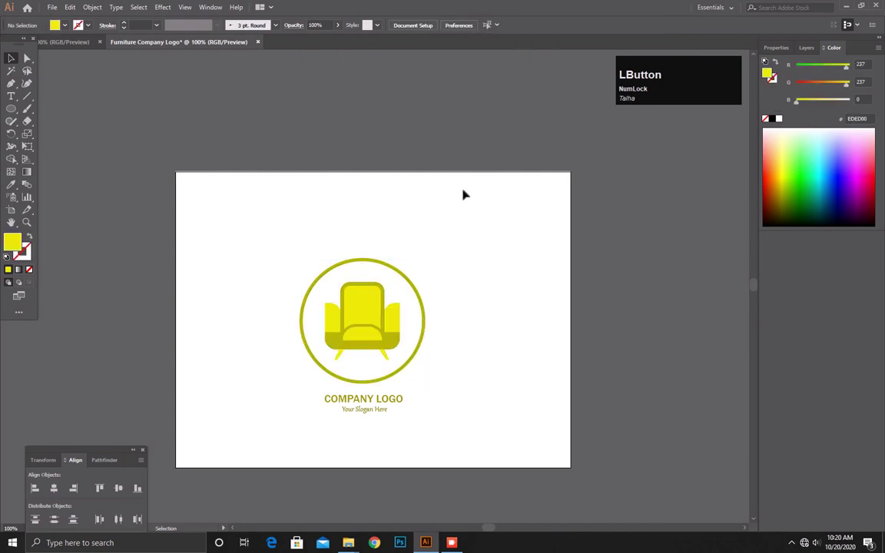
# Align the selected circled armchair, title and slogan to the artboard's horizontal and vertical centre.
pyautogui.click(563, 173)
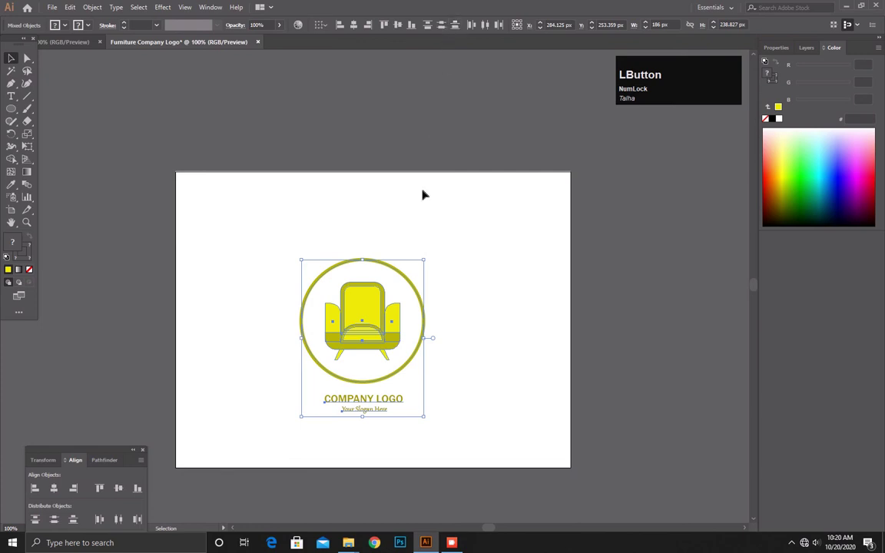
pyautogui.press('shift+Num_Lock')
pyautogui.click(501, 37)
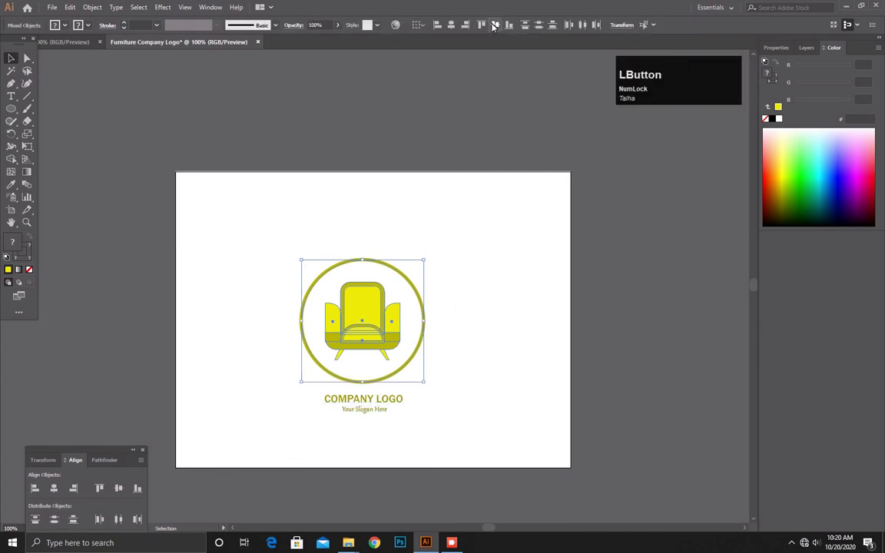
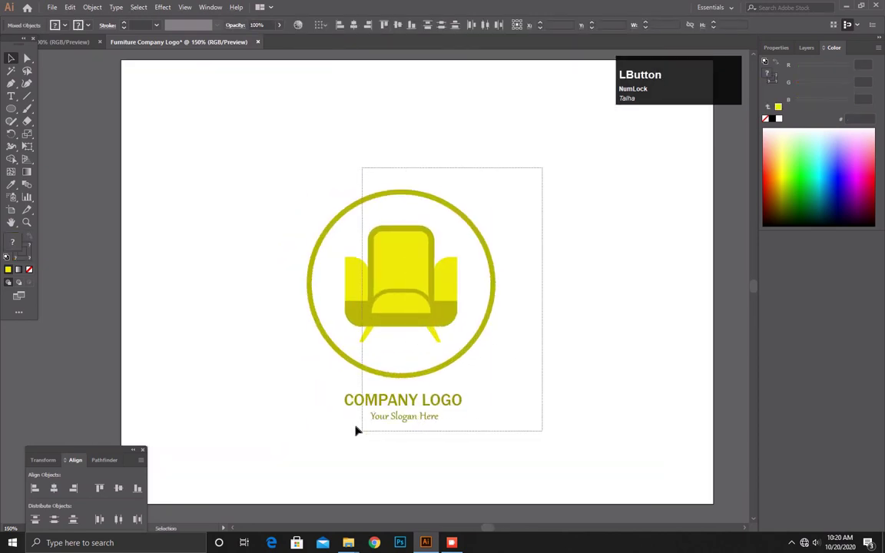
pyautogui.press('Return')
# Nudge the whole logo upward as one unit, then deselect to review it on the full artboard.
pyautogui.click(496, 336)
pyautogui.press('shift+Up')
pyautogui.press('shift+Right')
pyautogui.click(581, 319)
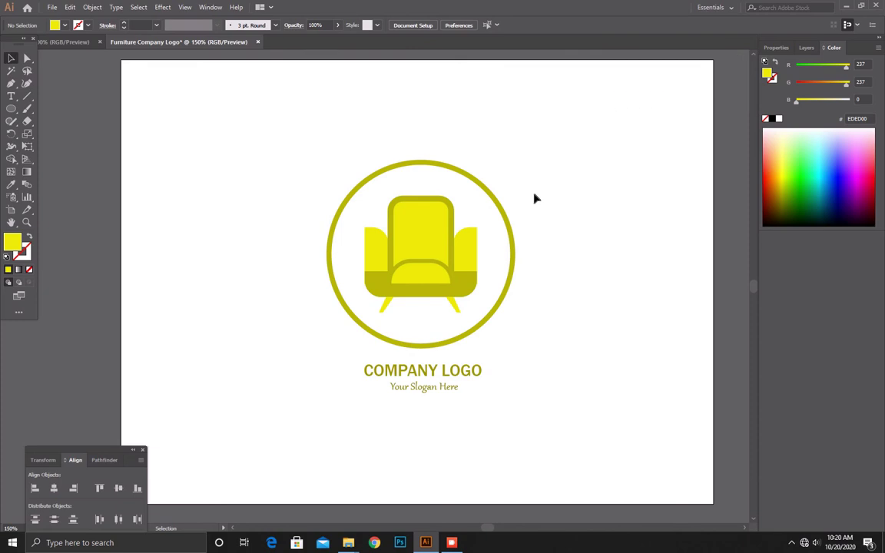
pyautogui.press('alt+Num_Lock')
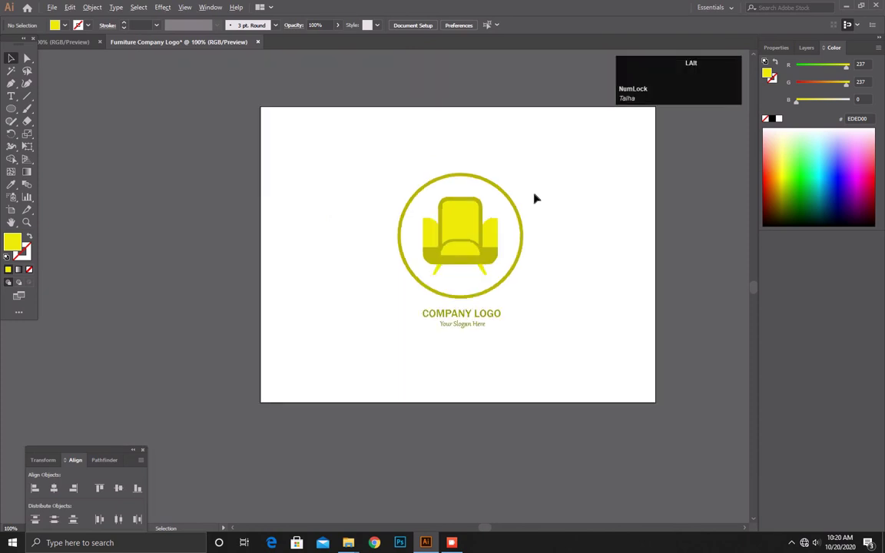